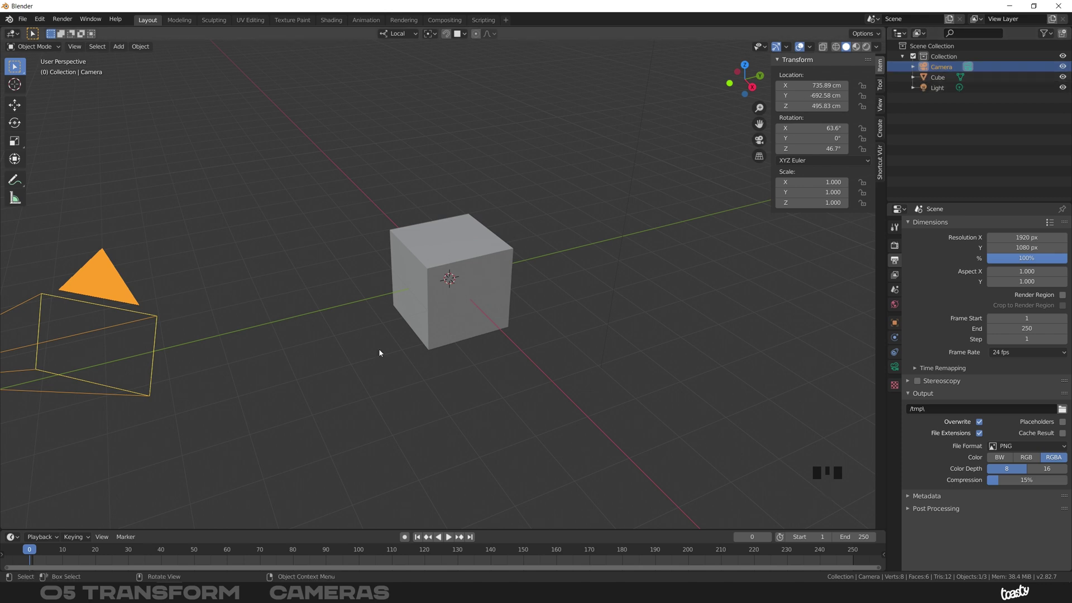
Switch the viewport to look through the camera at the cube
{"action": "left_click_drag", "start_coordinate": [432, 247], "coordinate": [422, 236]}
{"action": "key", "text": "KP_0"}
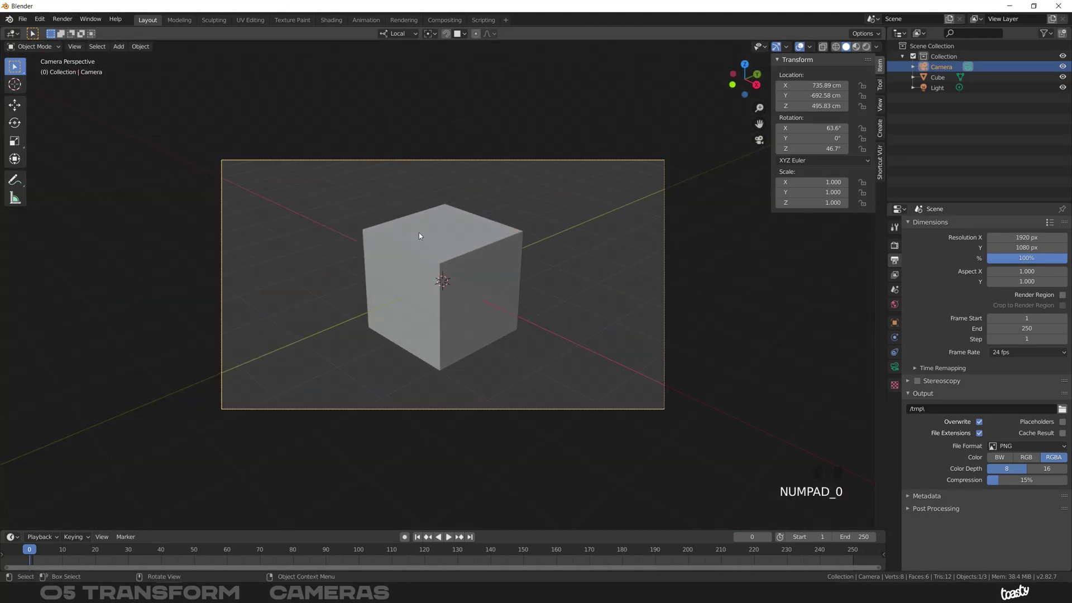
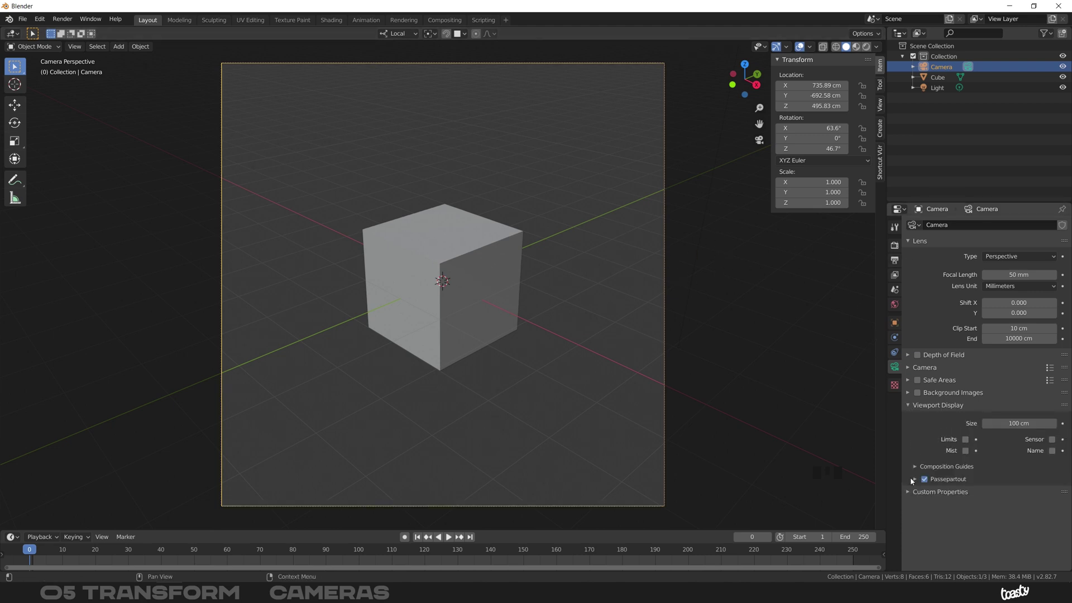
Enable Passepartout around the camera frame and show the N sidebar's View Lock settings
{"action": "left_click_drag", "start_coordinate": [927, 484], "coordinate": [460, 257]}
{"action": "left_click_drag", "start_coordinate": [461, 257], "coordinate": [428, 284]}
{"action": "key", "text": "KP_0"}
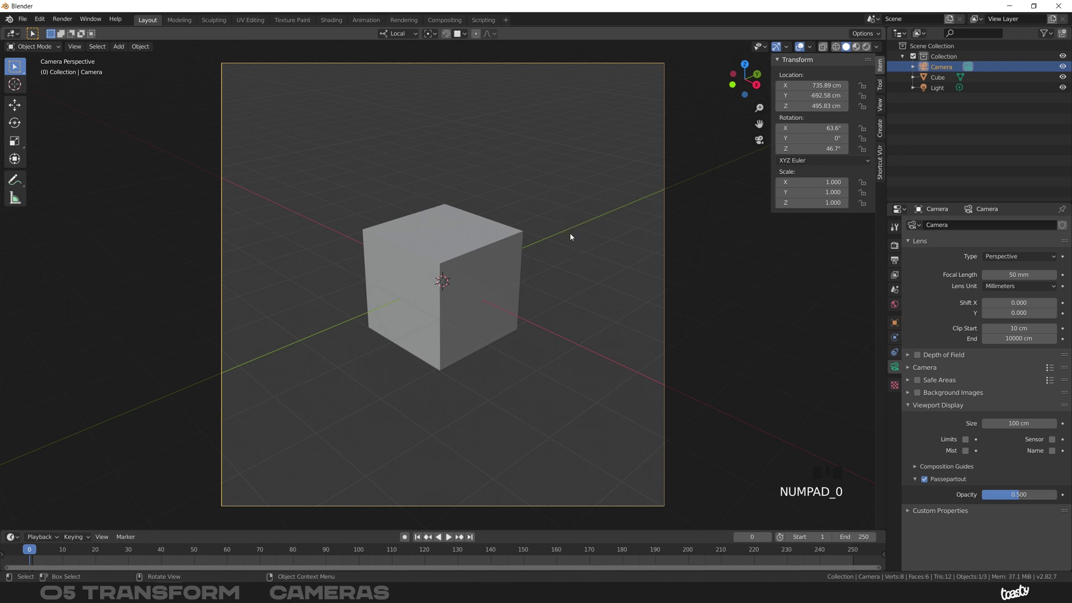
{"action": "key", "text": "n"}
{"action": "key", "text": "n"}
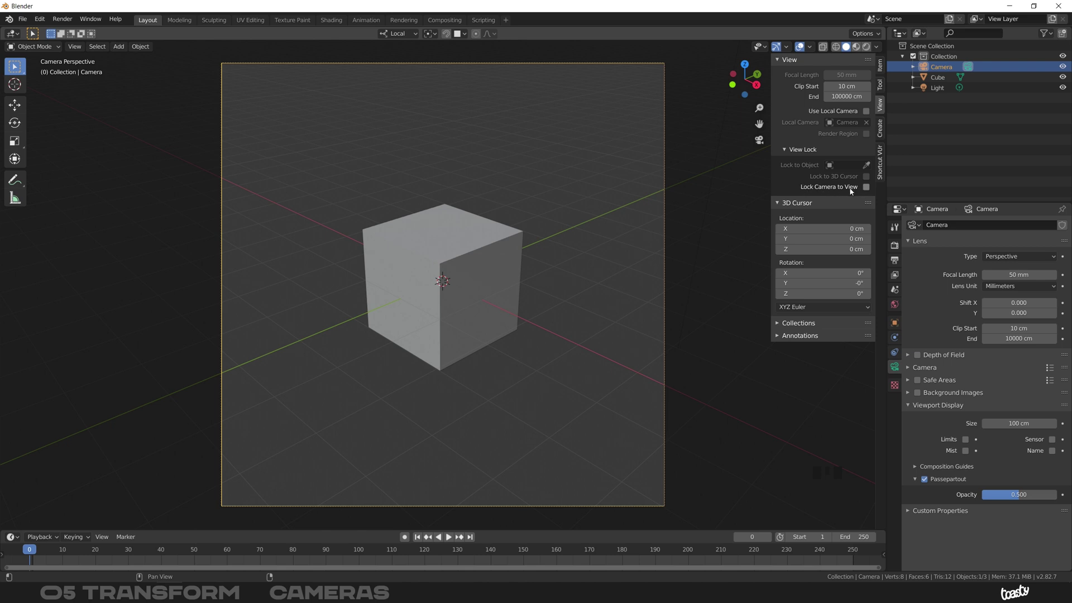
Enable Lock Camera to View so the camera follows viewport navigation
{"action": "left_click_drag", "start_coordinate": [870, 190], "coordinate": [482, 248]}
{"action": "left_click_drag", "start_coordinate": [481, 248], "coordinate": [869, 189]}
{"action": "left_click", "coordinate": [869, 189]}
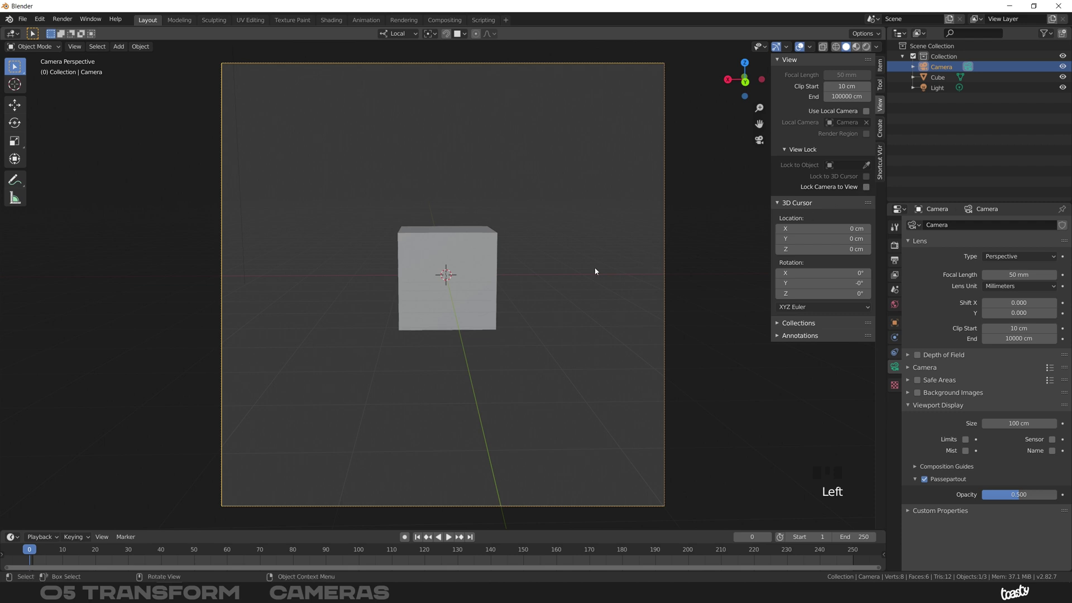
Frame the cube head-on, then orbit out of camera view to see the camera beside the cube
{"action": "left_click_drag", "start_coordinate": [409, 245], "coordinate": [621, 185]}
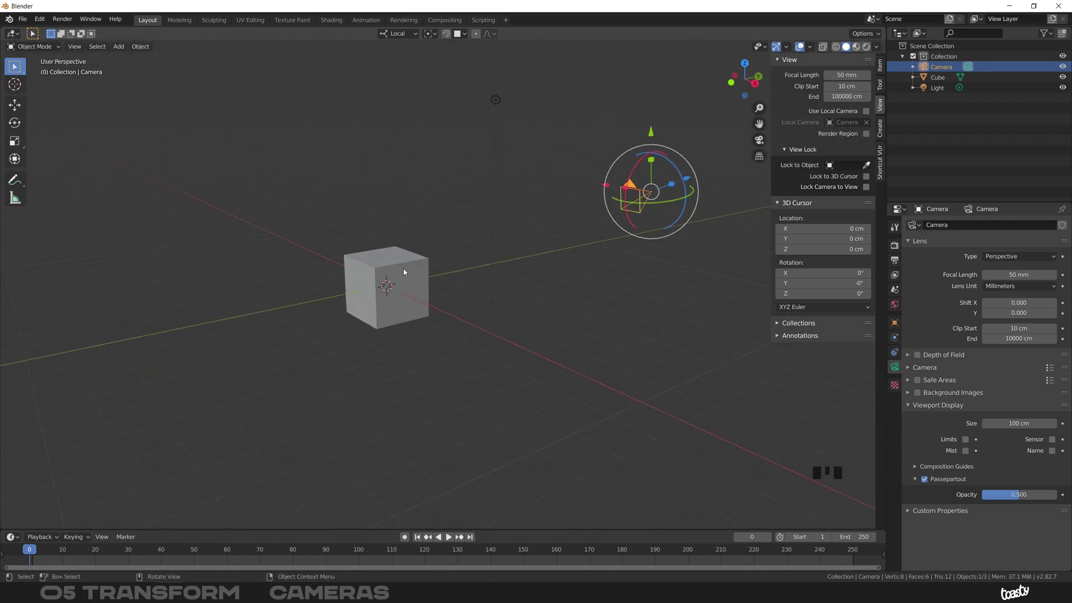
{"action": "middle_click", "coordinate": [411, 272]}
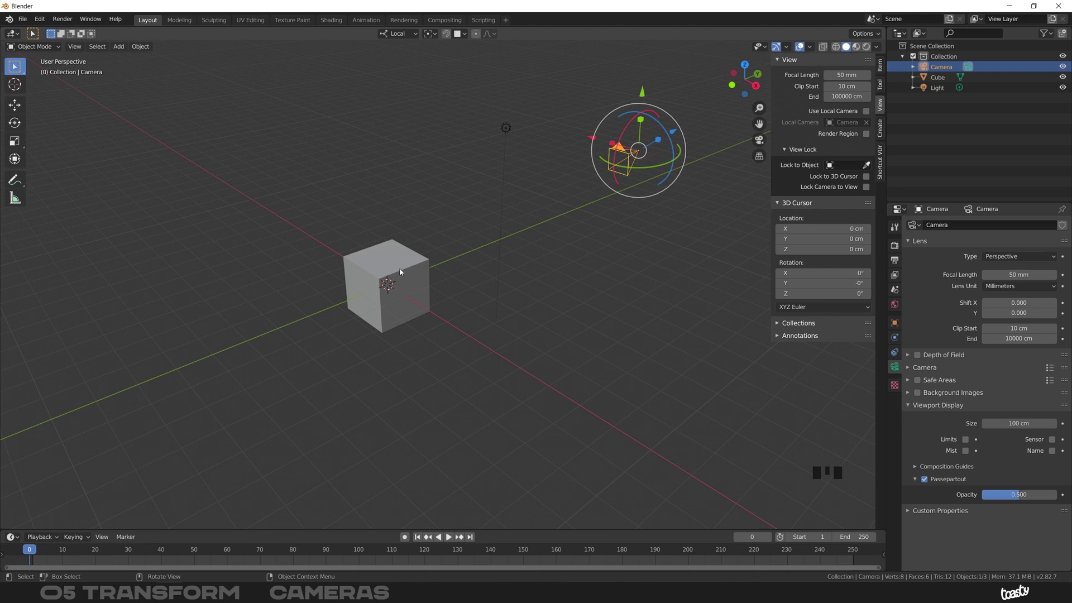
{"action": "left_click_drag", "start_coordinate": [397, 264], "coordinate": [466, 292]}
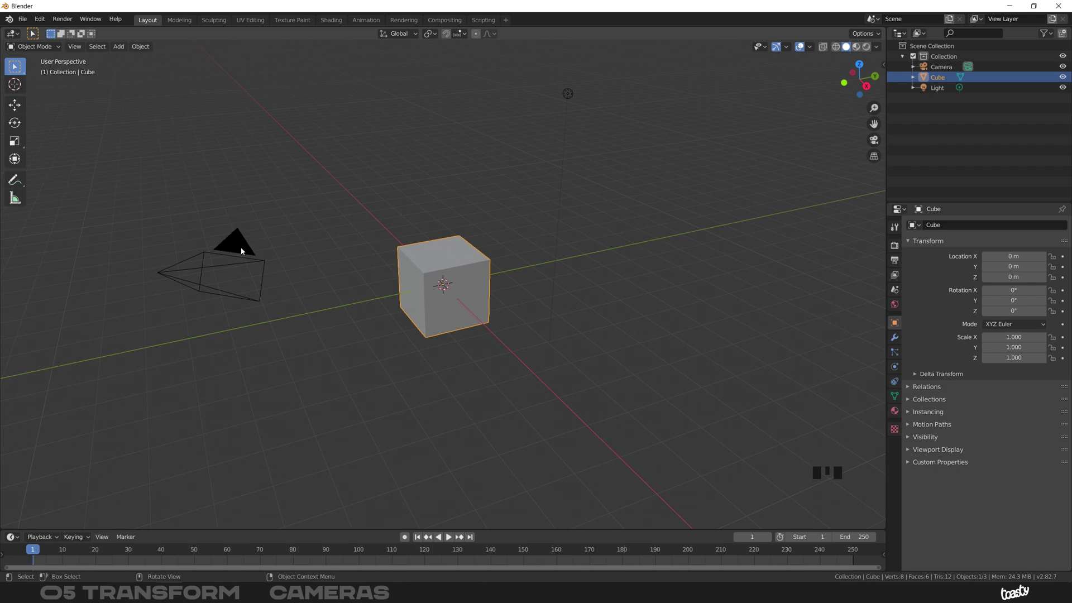
Turn Lock Camera to View back off in the sidebar and enable the 'Camera: Add Camera to View' add-on
{"action": "key", "text": "n"}
{"action": "left_click", "coordinate": [882, 110]}
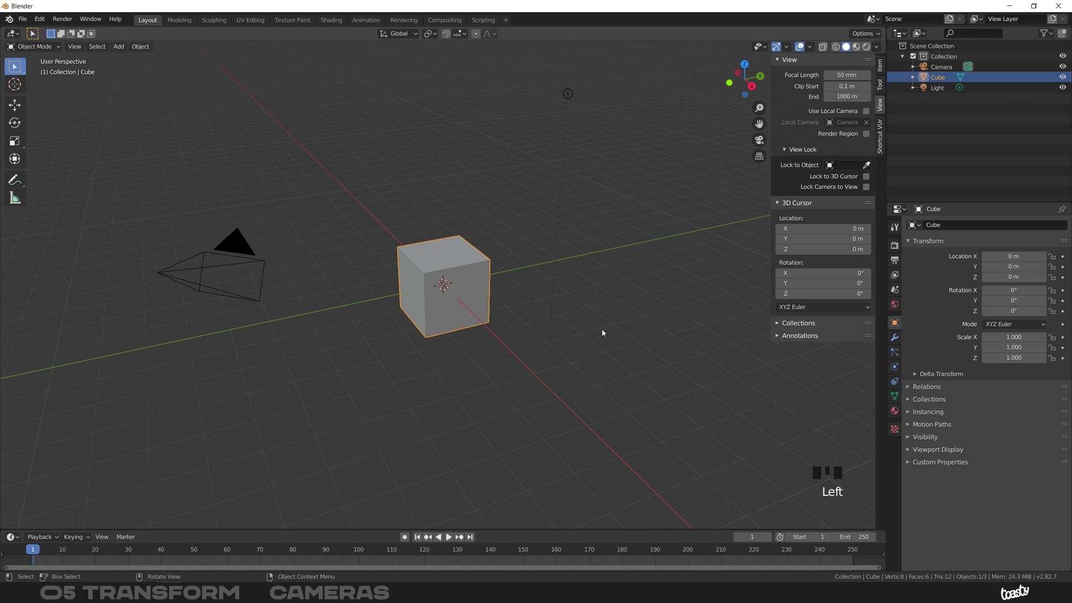
{"action": "key", "text": "n"}
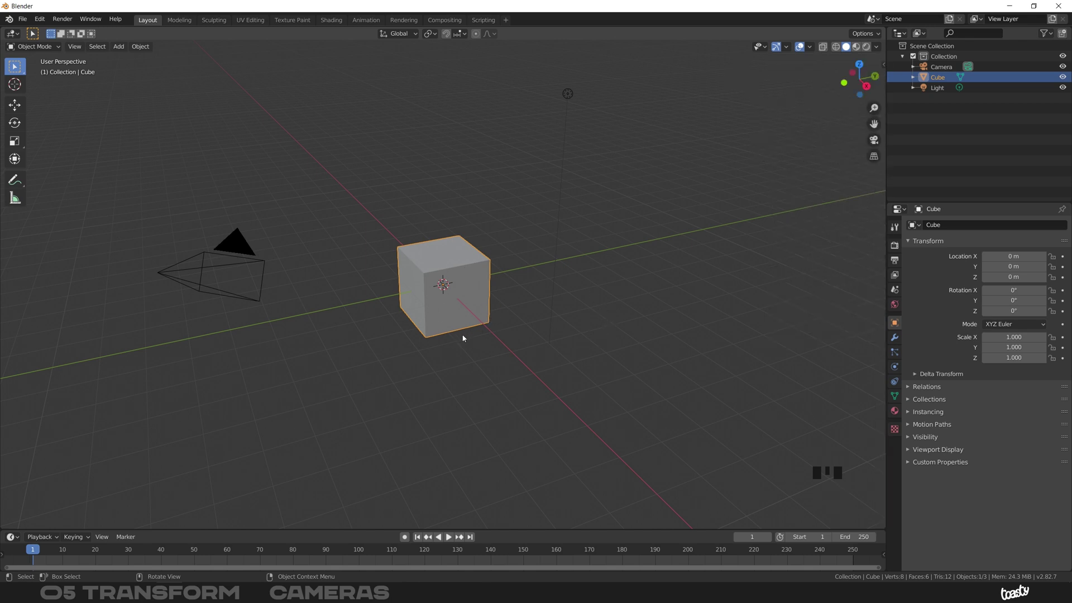
{"action": "left_click_drag", "start_coordinate": [453, 266], "coordinate": [461, 281]}
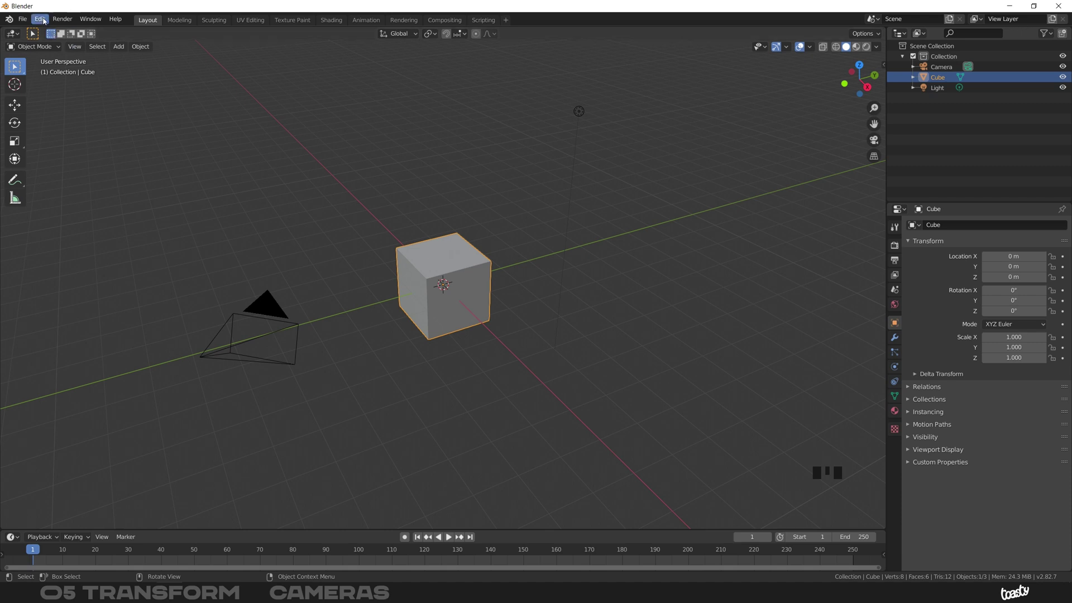
{"action": "left_click_drag", "start_coordinate": [44, 22], "coordinate": [599, 209]}
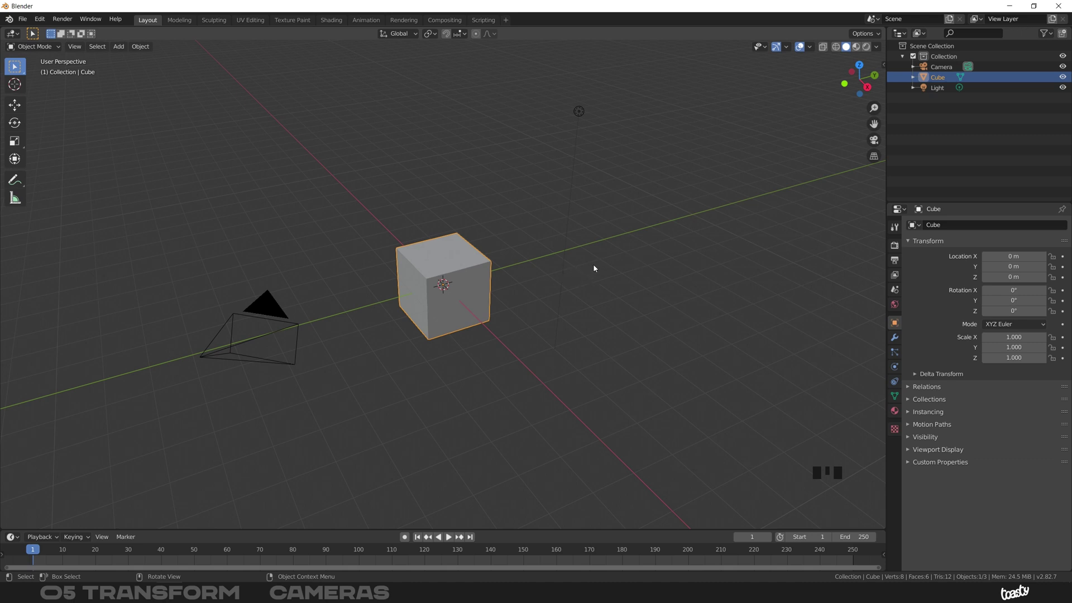
Add Camera.001 via Shift+A and move it up above the cube with G
{"action": "key", "text": "shift+a"}
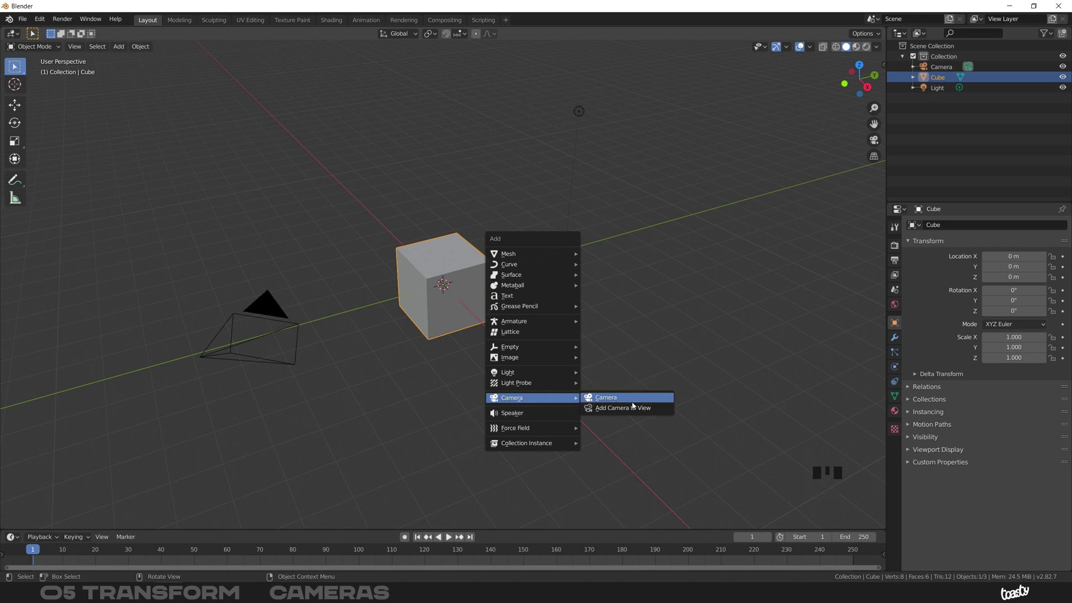
{"action": "key", "text": "shift+a"}
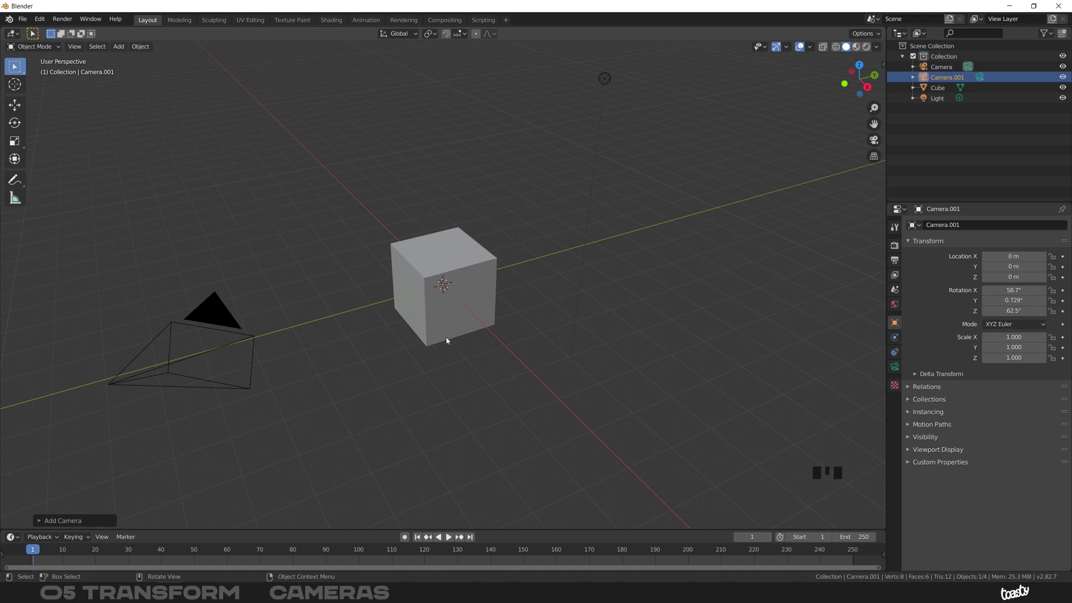
{"action": "key", "text": "g"}
{"action": "left_click_drag", "start_coordinate": [471, 248], "coordinate": [459, 261]}
{"action": "key", "text": "g"}
{"action": "left_click_drag", "start_coordinate": [470, 246], "coordinate": [492, 294]}
Bring up the Shift+A camera choices again to add Camera.002 from the current view
{"action": "key", "text": "shift+a"}
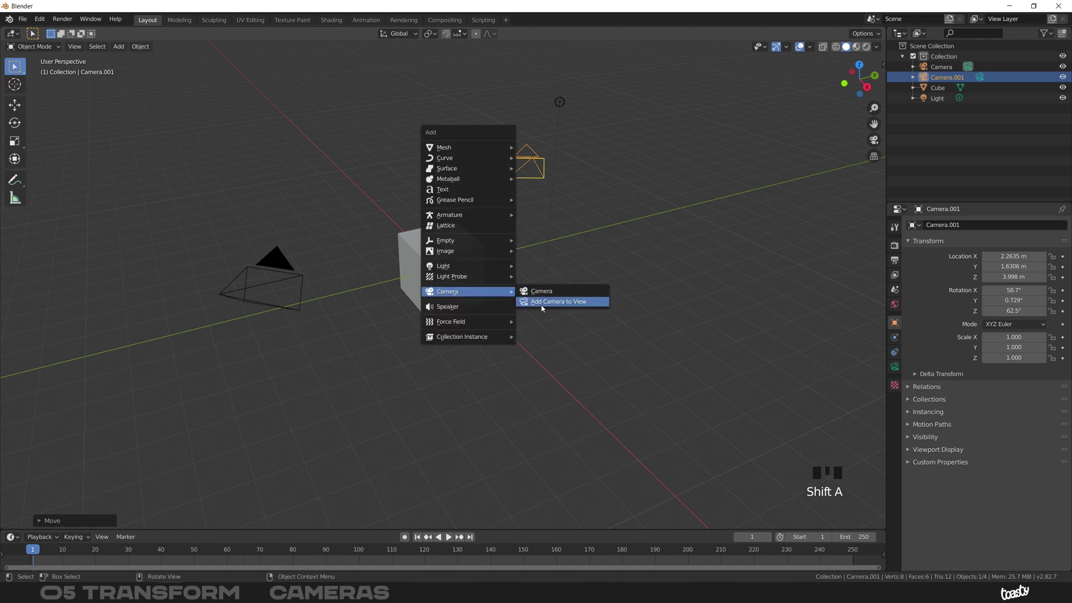